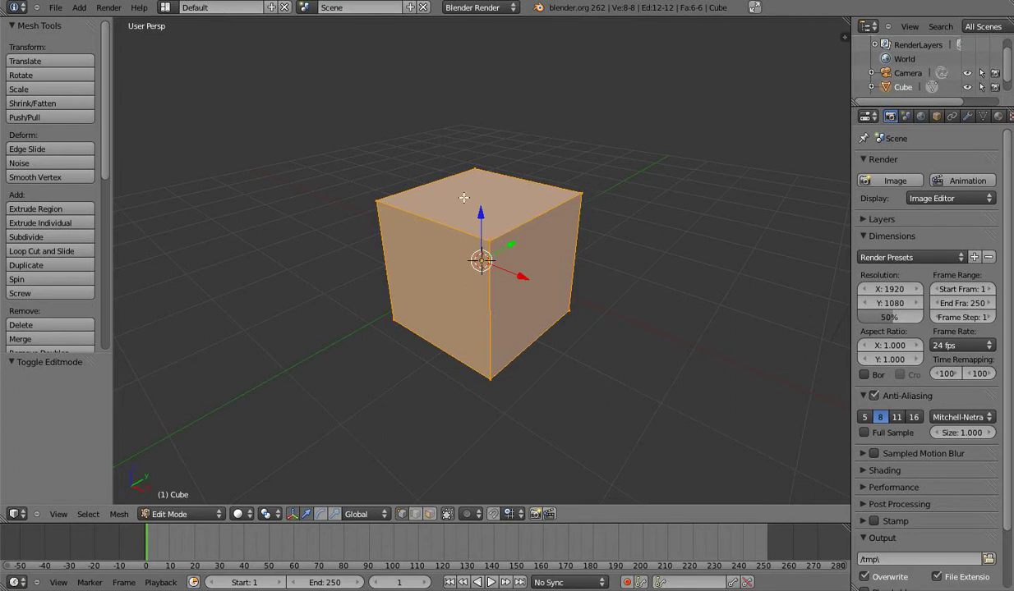
Step: Select the cube's four top corners and extrude the top face upward, doubling the height
right_click(379, 214)
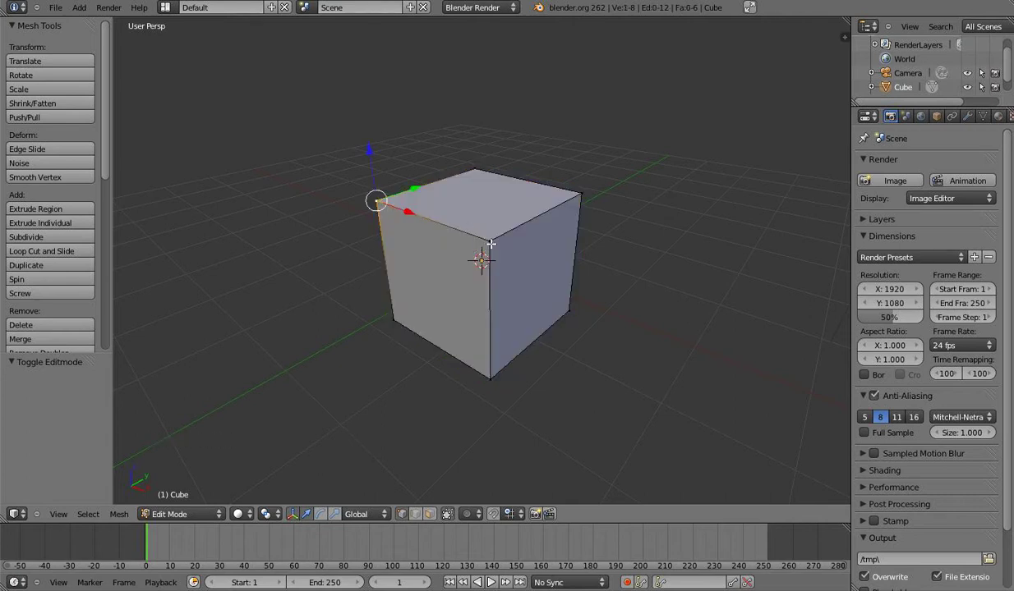
right_click(491, 249)
right_click(581, 193)
right_click(473, 177)
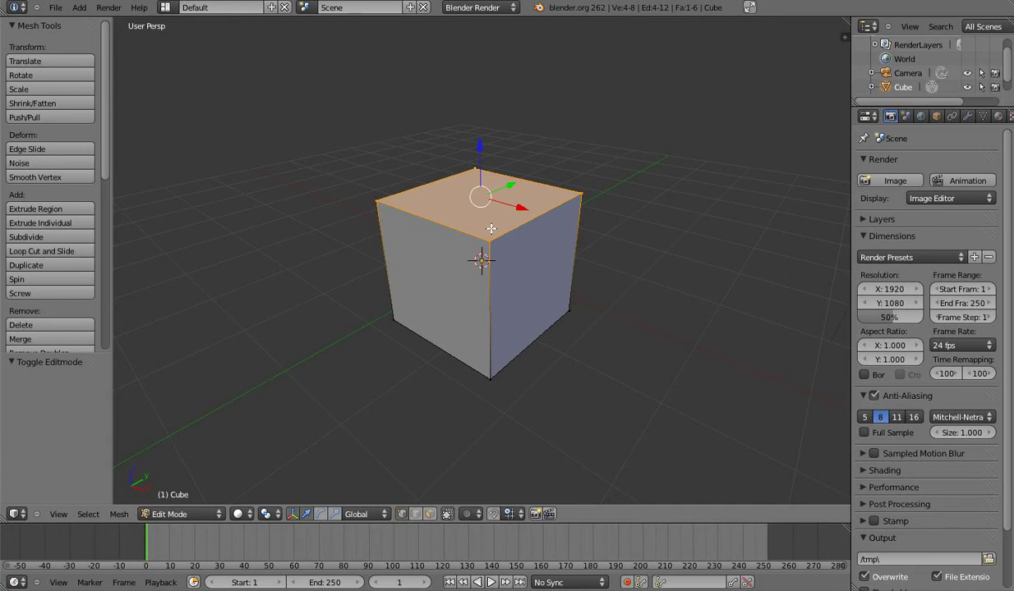
key("e")
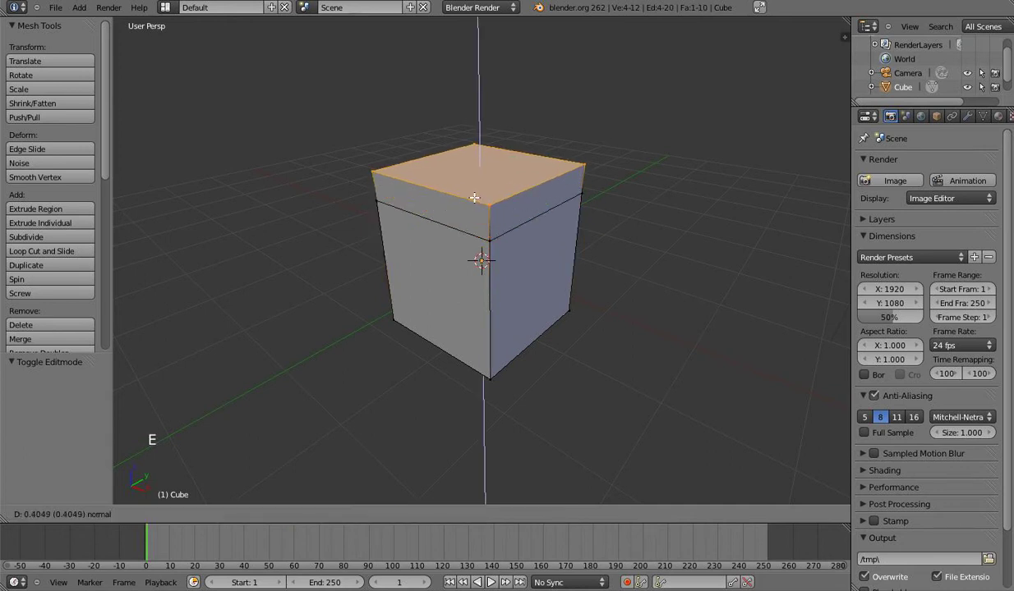
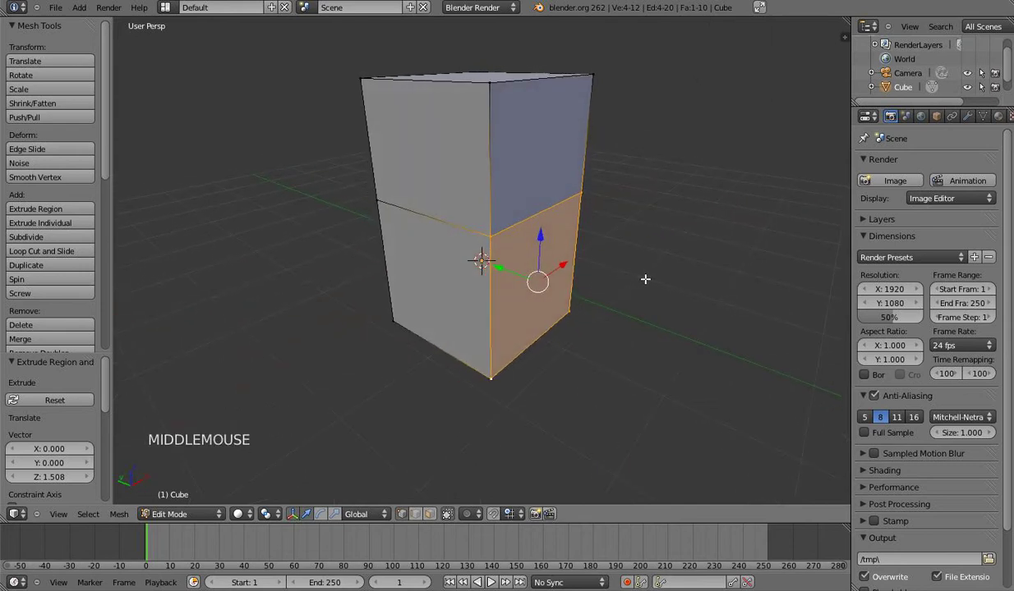
Step: Extrude three lower side faces outward into box-shaped arms
key("e")
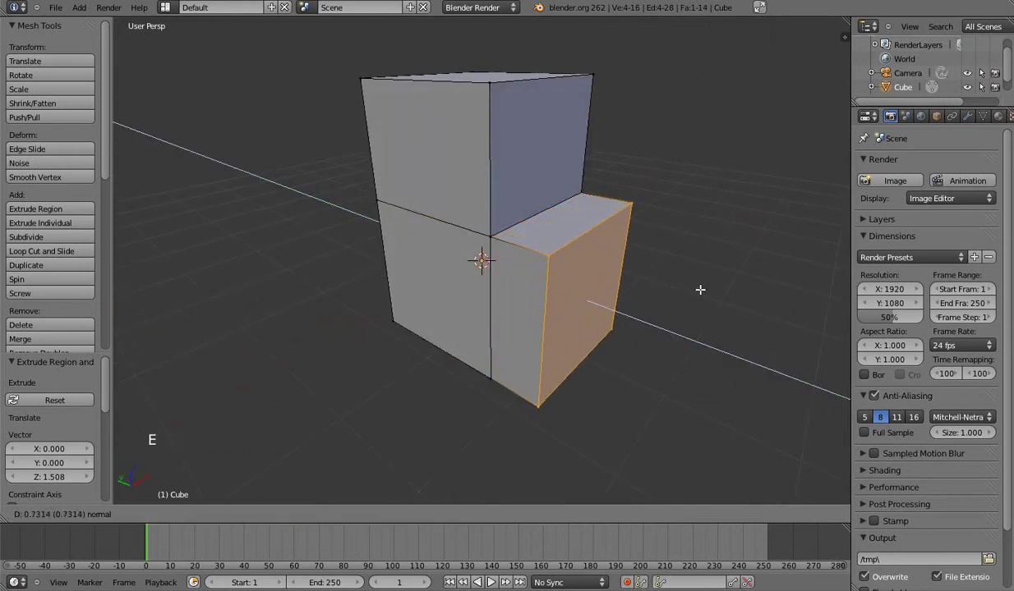
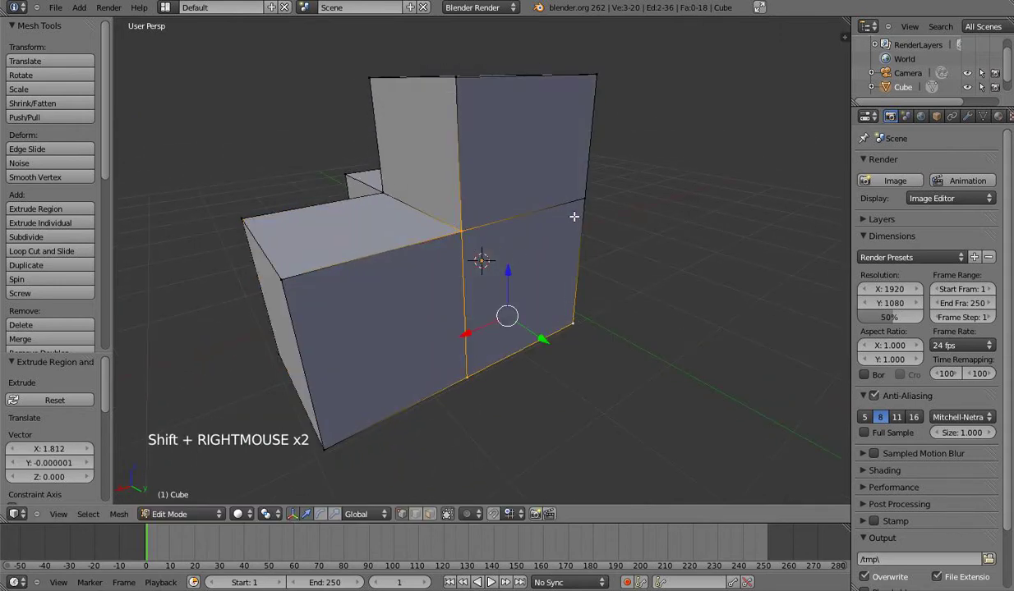
right_click(582, 212)
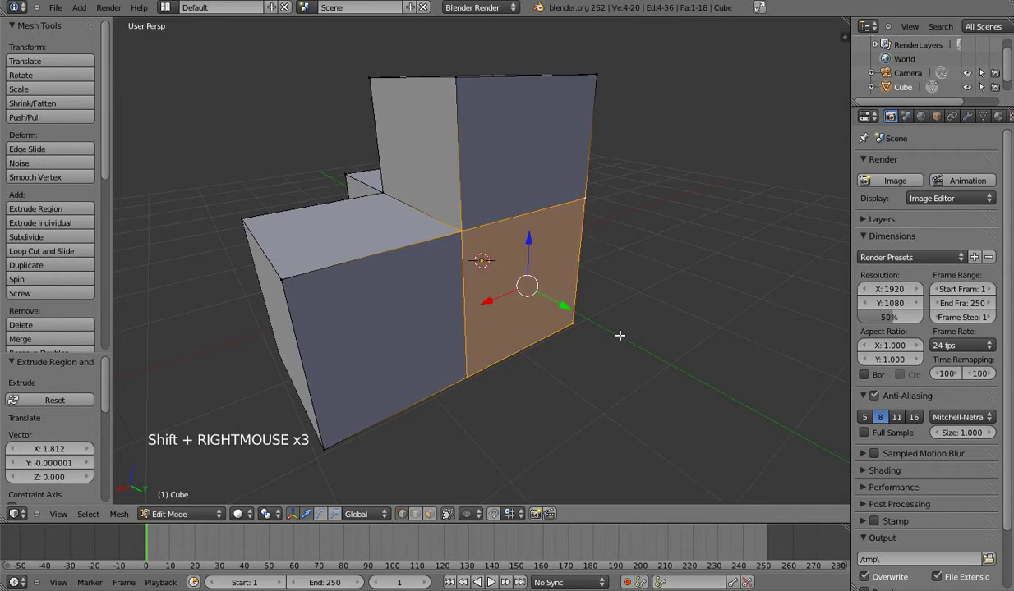
key("e")
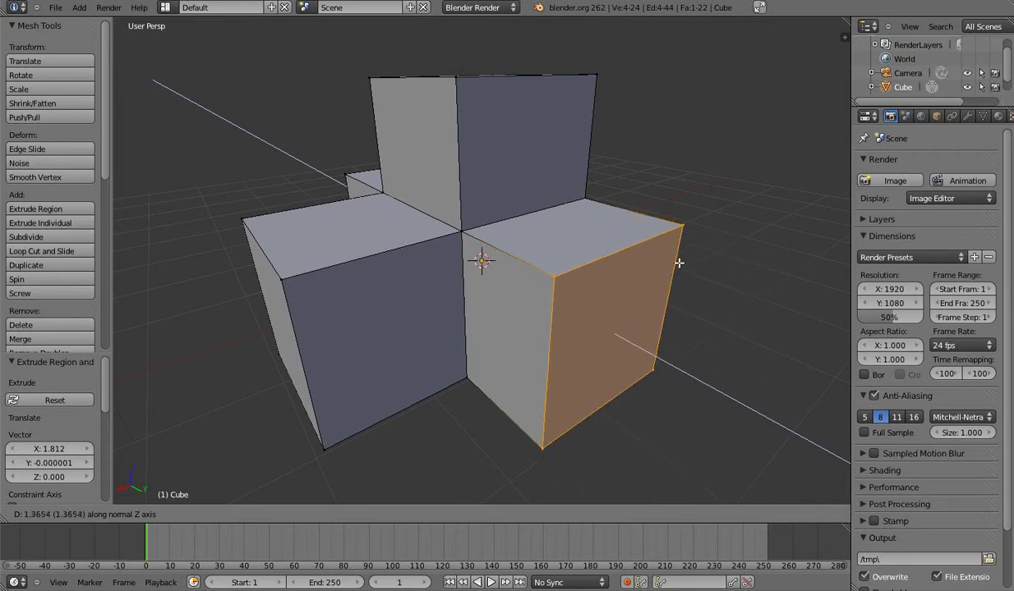
right_click(712, 213)
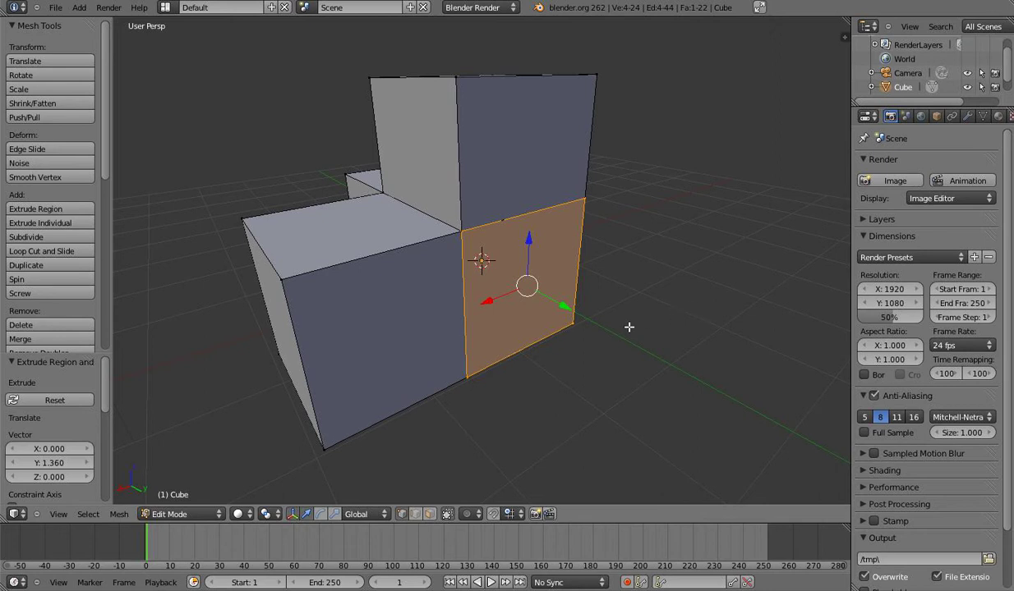
key("g")
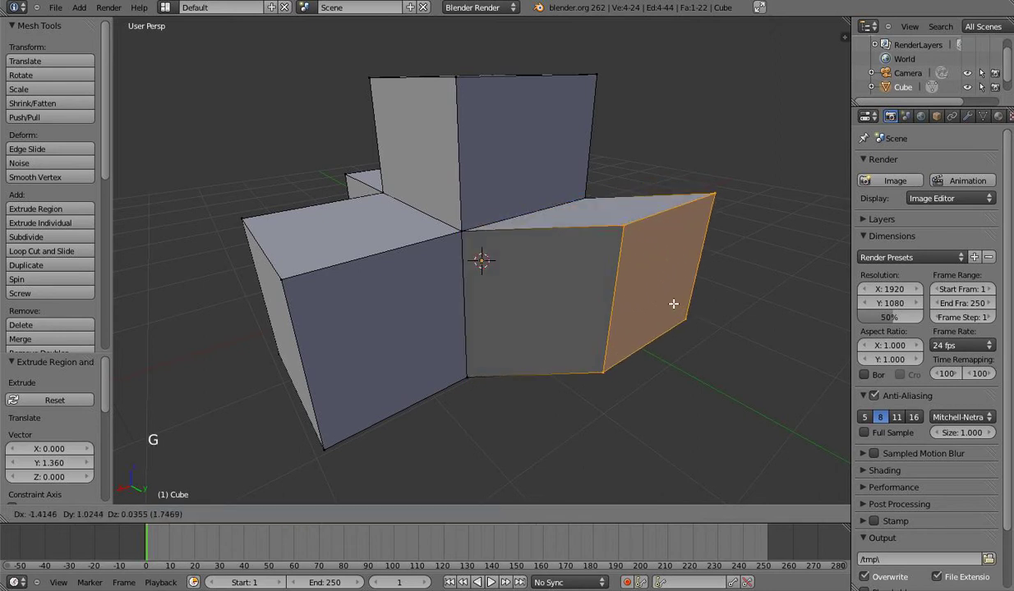
left_click(680, 308)
middle_click(687, 264)
Step: Shift one arm's end face sideways and orbit to view the cross shape
key("g")
left_click(437, 319)
middle_click(461, 328)
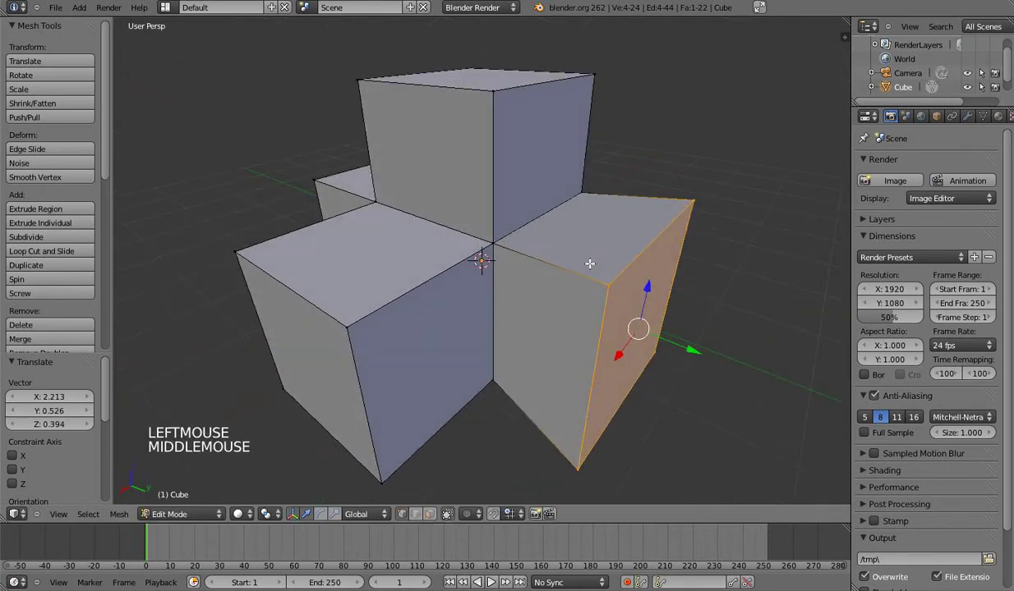
scroll("down", 3)
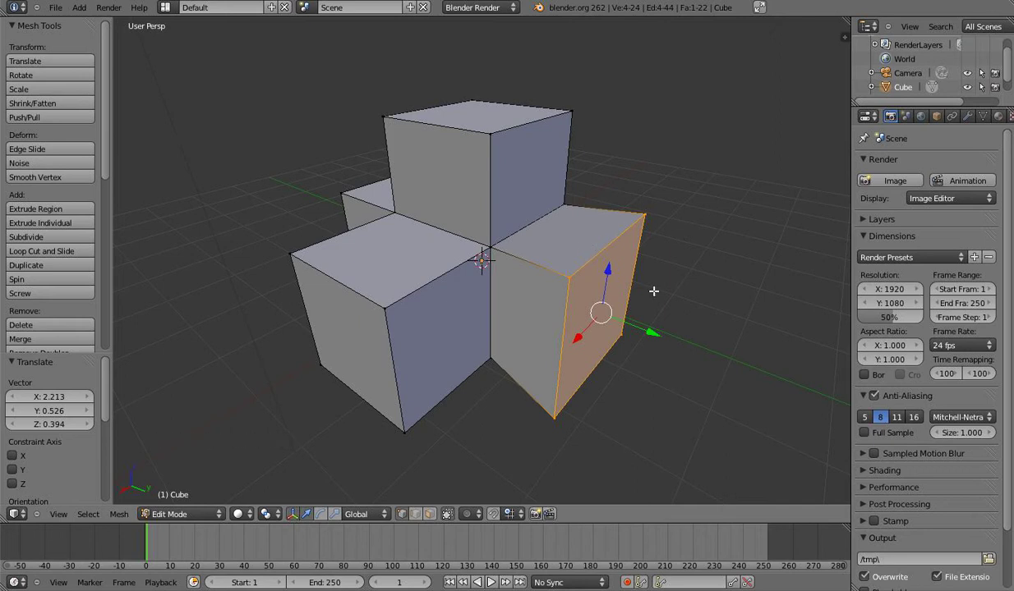
middle_click(604, 264)
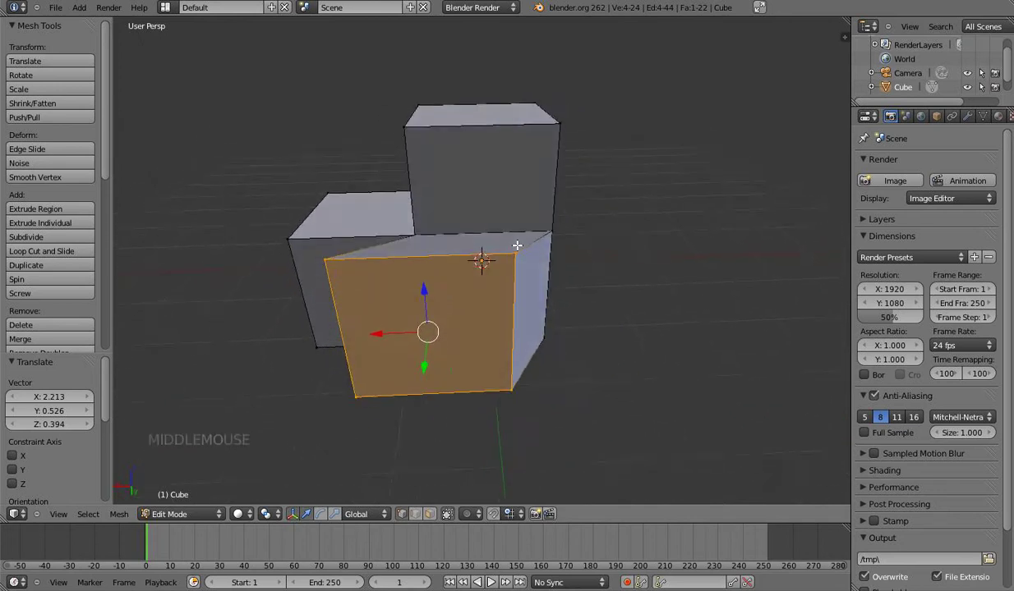
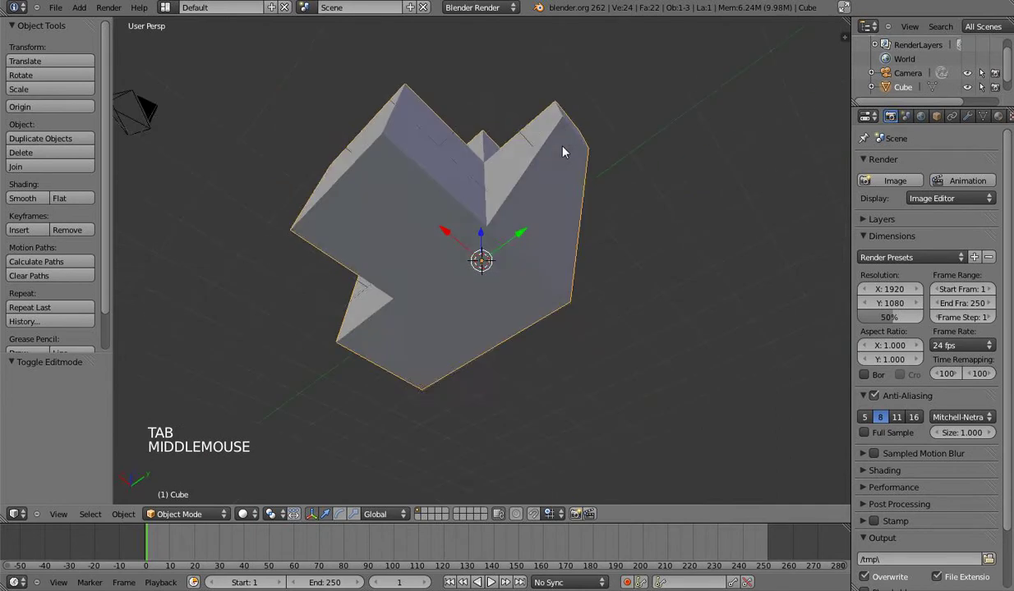
Step: Delete the blocky extruded mesh and add a fresh default cube at the origin
middle_click(531, 233)
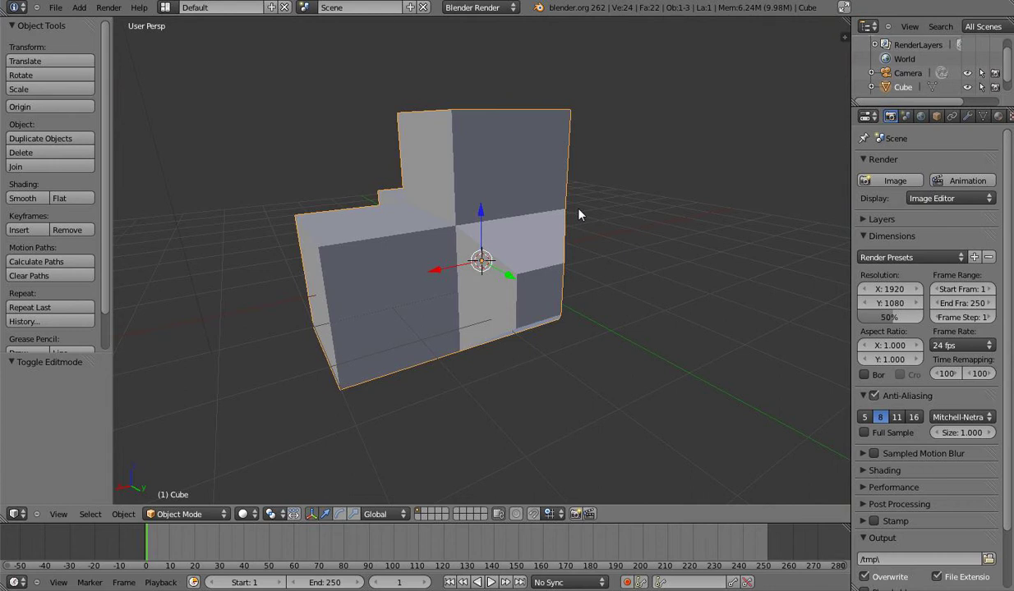
key("Delete")
key("shift+a")
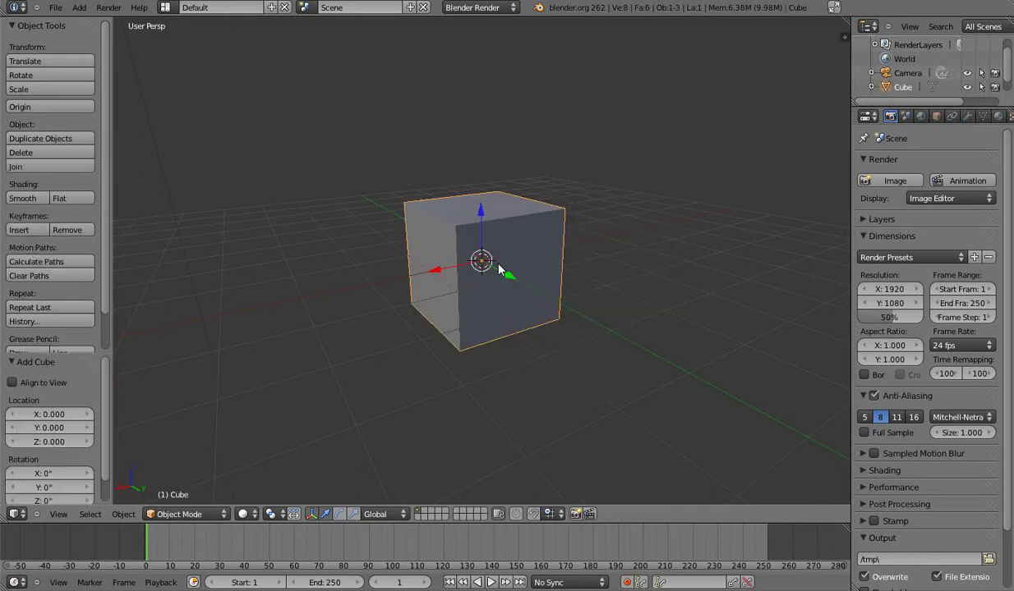
Step: Extrude all six faces of the new cube individually into a six-armed cross
scroll("up", 3)
key("Tab")
middle_click(497, 244)
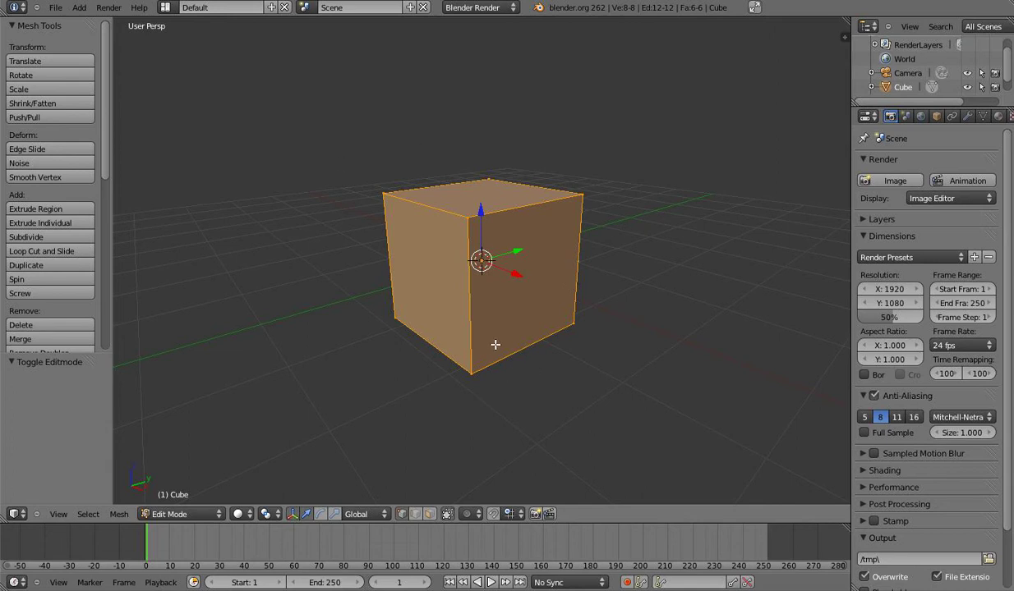
key("alt+e")
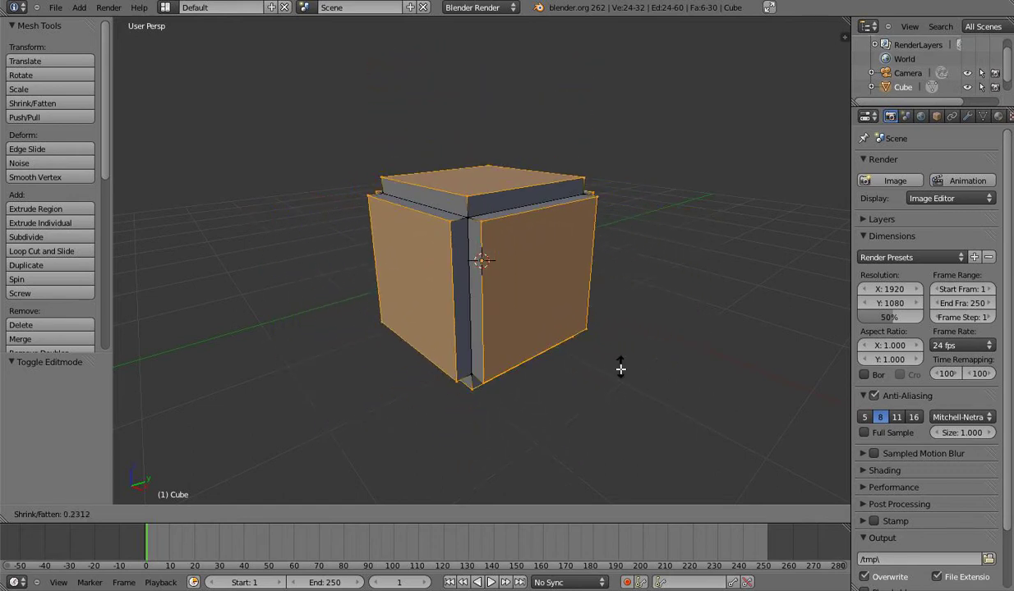
left_click(450, 311)
middle_click(410, 297)
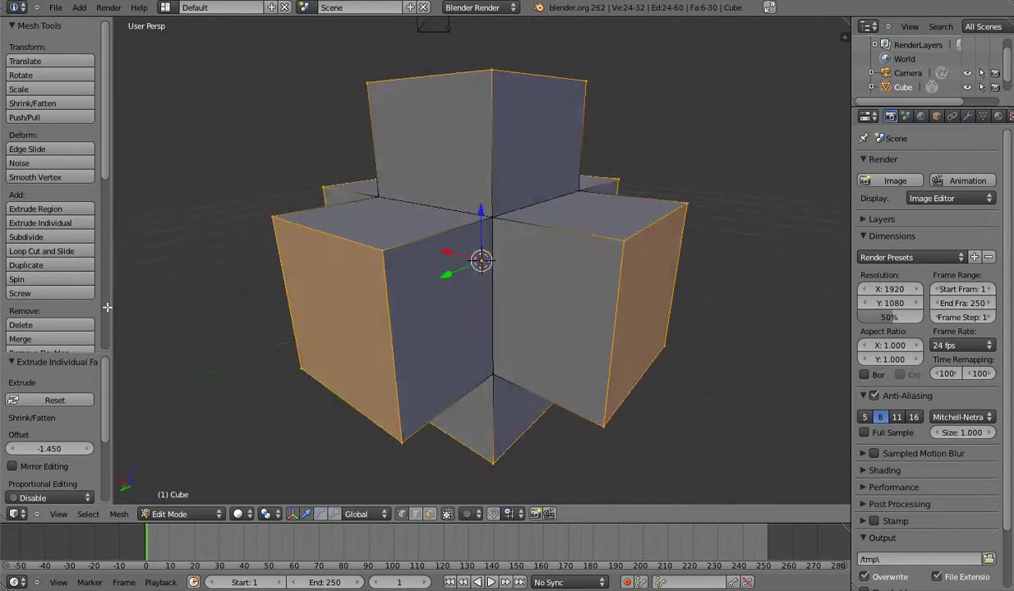
middle_click(388, 234)
middle_click(456, 209)
Step: Retry the individual-face extrusion on the cube's faces after undoing a stray attempt
key("e")
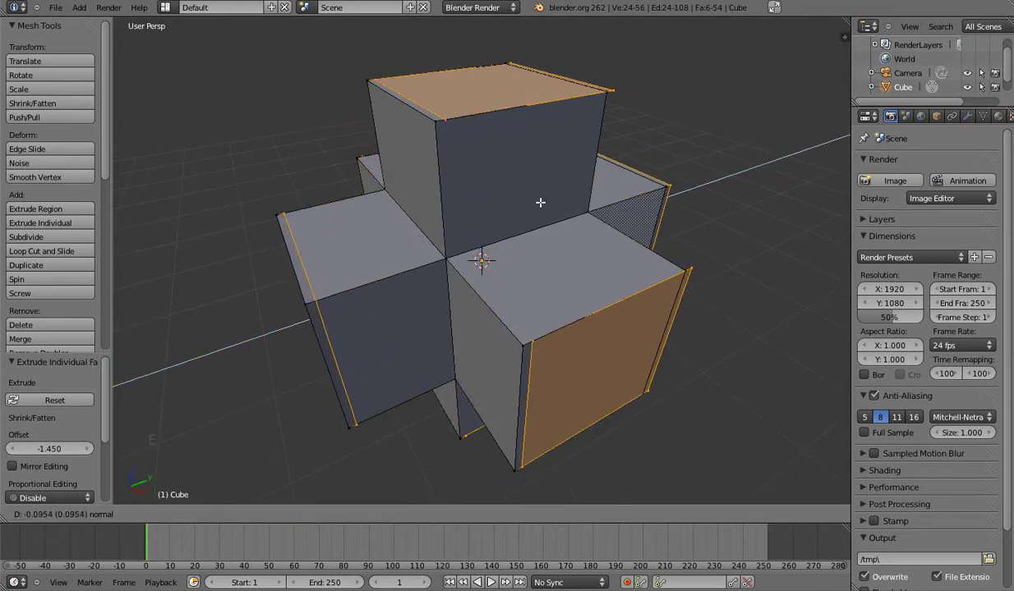
right_click(540, 196)
key("ctrl+z")
key("alt+e")
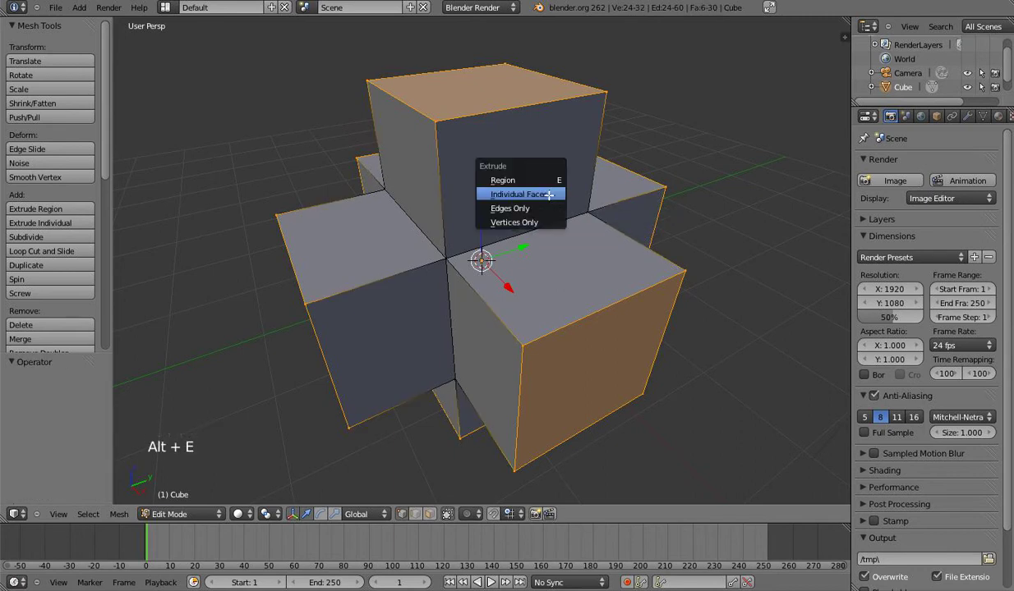
left_click(730, 256)
scroll("down", 3)
key("alt+e")
scroll("down", 3)
left_click(620, 211)
scroll("down", 3)
scroll("down", 3)
Step: Leave edit mode and delete the extruded cube, leaving only camera and lamp
key("Tab")
middle_click(470, 274)
scroll("up", 3)
key("Delete")
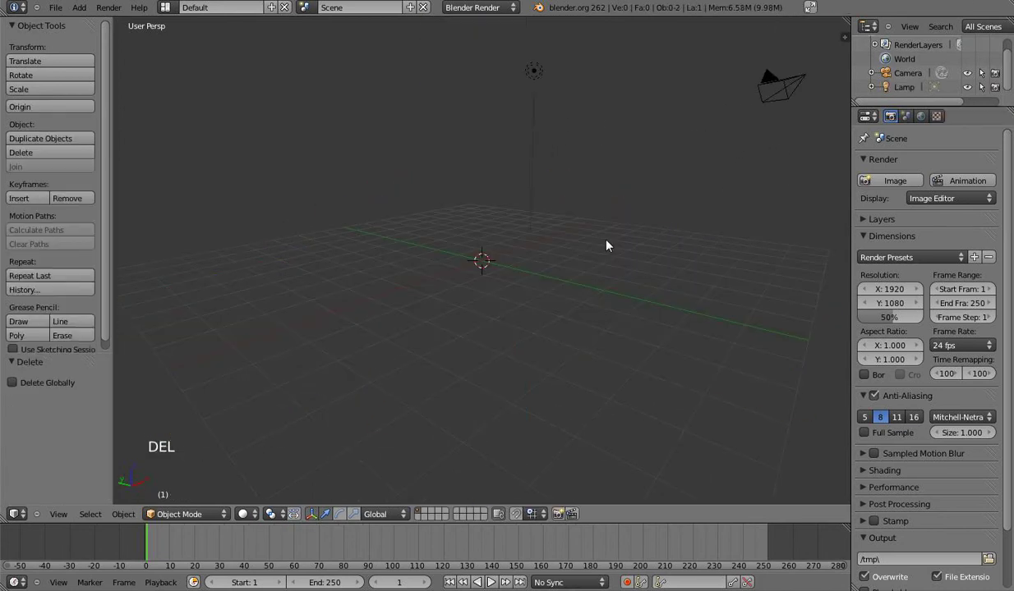
Step: Add a UV sphere and extrude every face individually into a stud
key("shift+a")
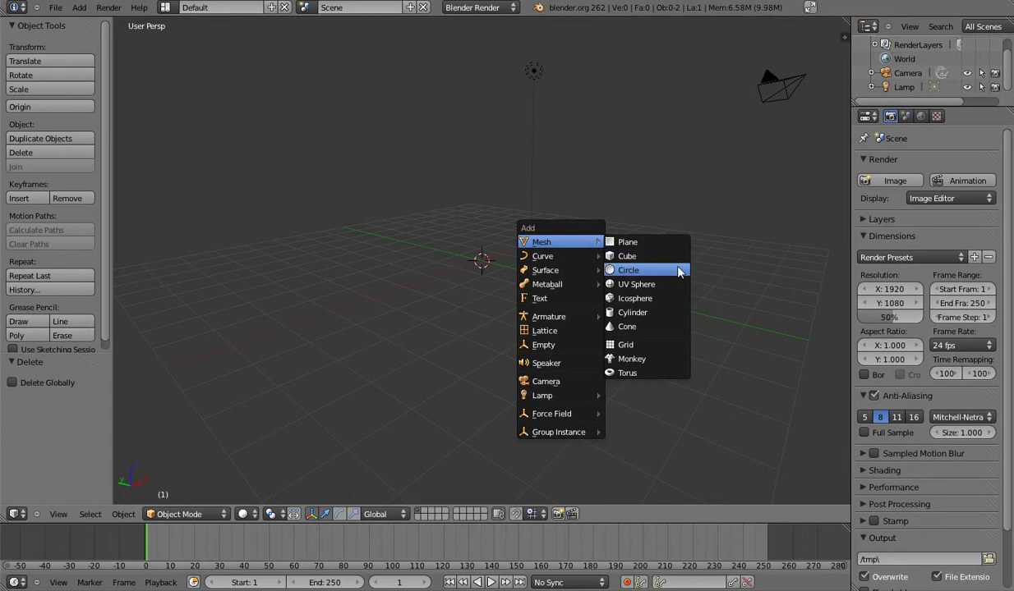
scroll("up", 3)
key("Tab")
scroll("up", 3)
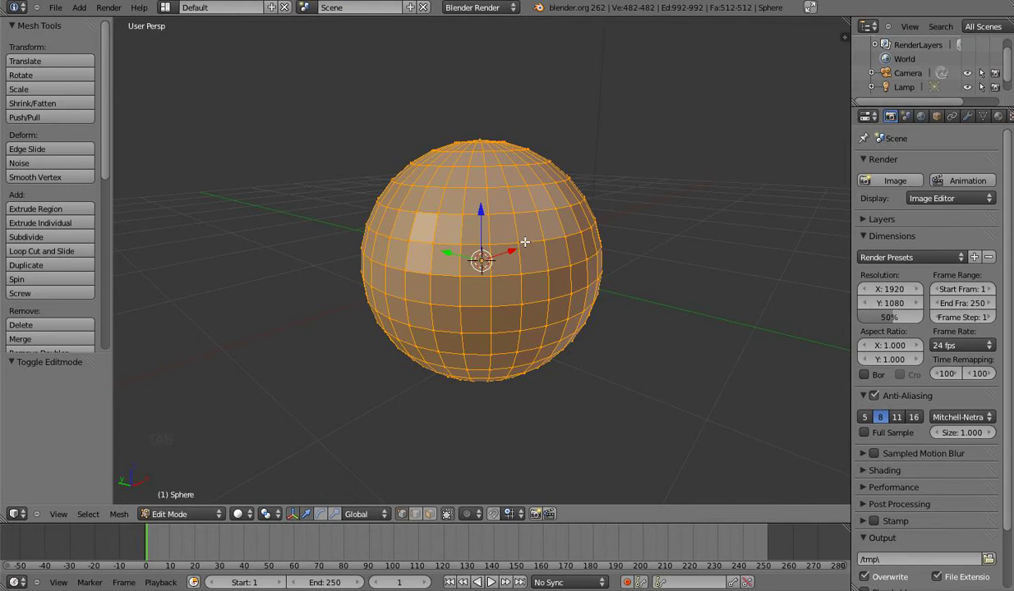
key("alt+e")
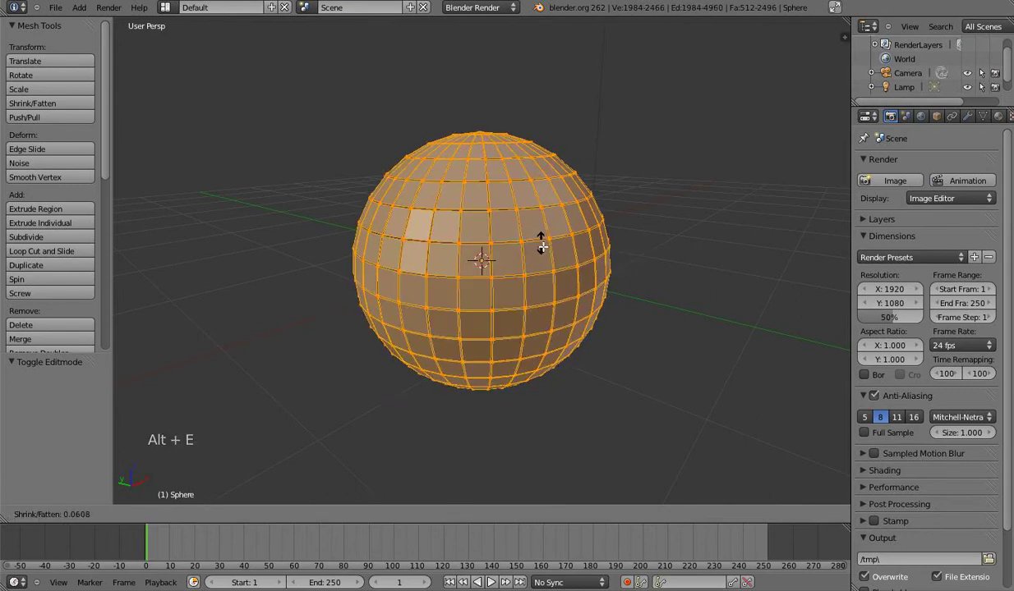
left_click(572, 275)
middle_click(343, 251)
key("Tab")
middle_click(449, 235)
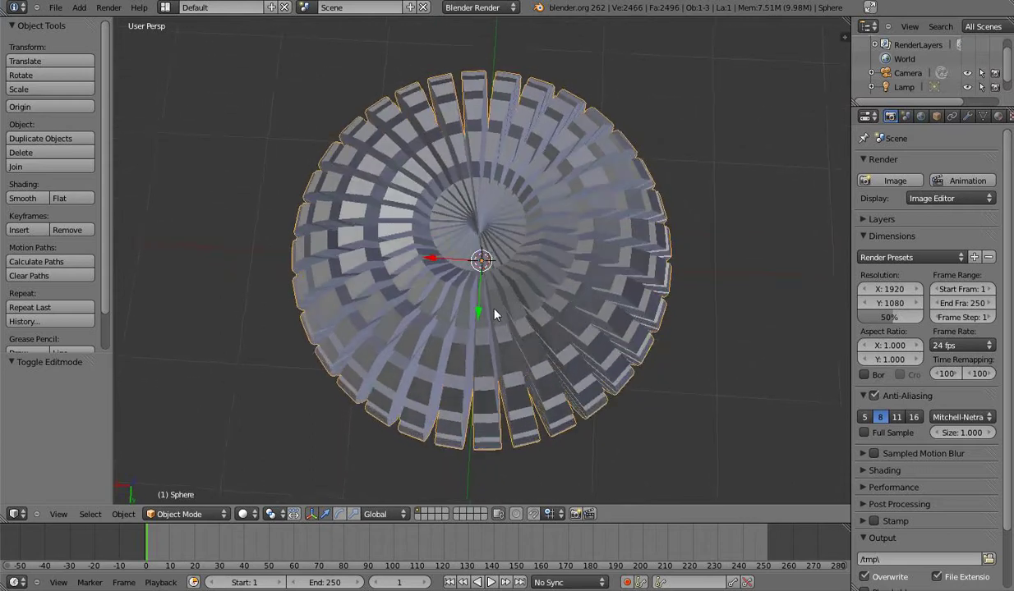
Step: Try Shrink/Fatten on the stud faces, undo it, and scale each face down to inset it
key("Tab")
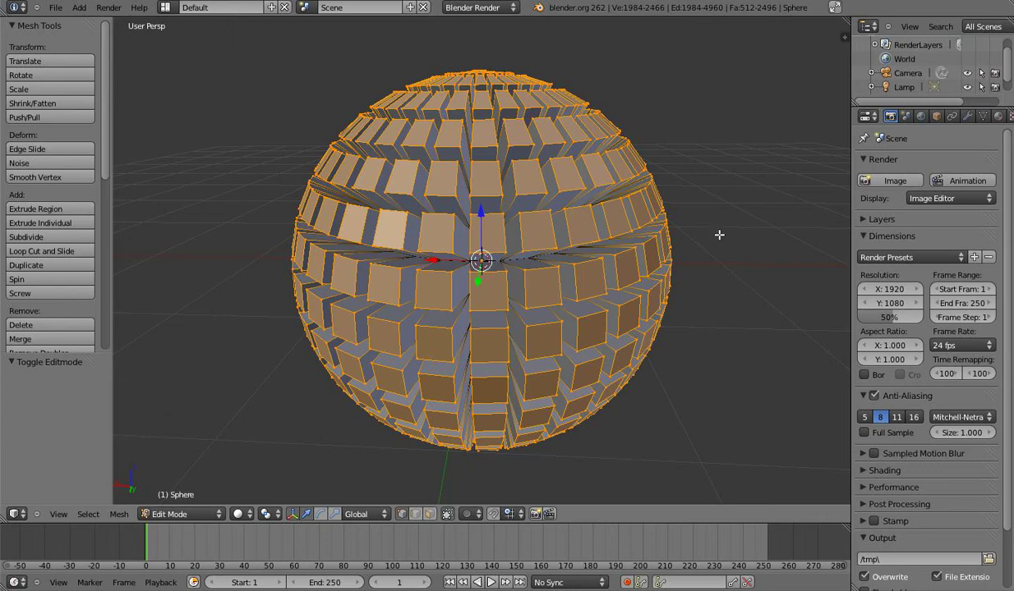
key("alt+s")
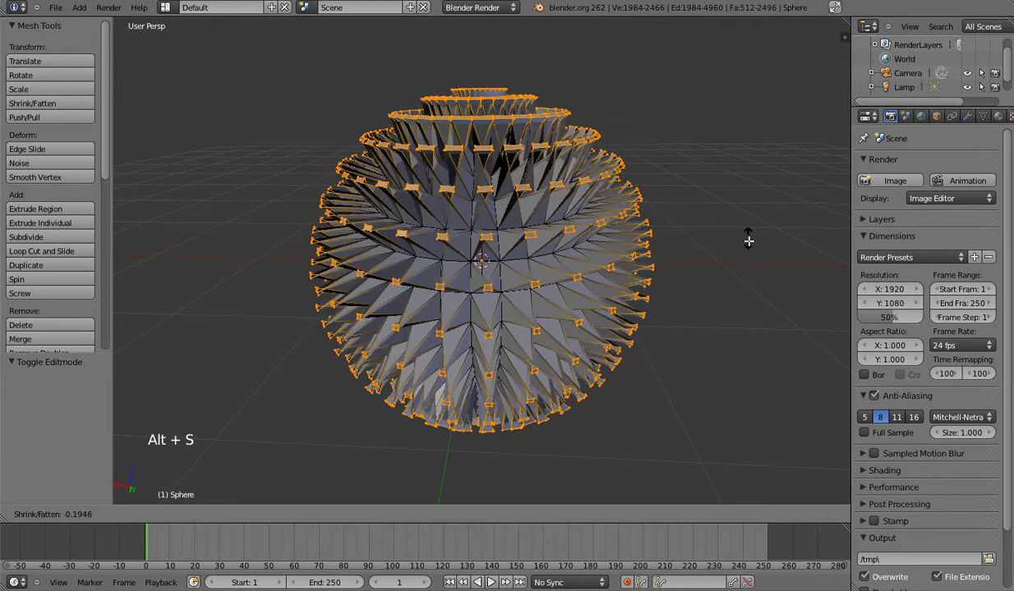
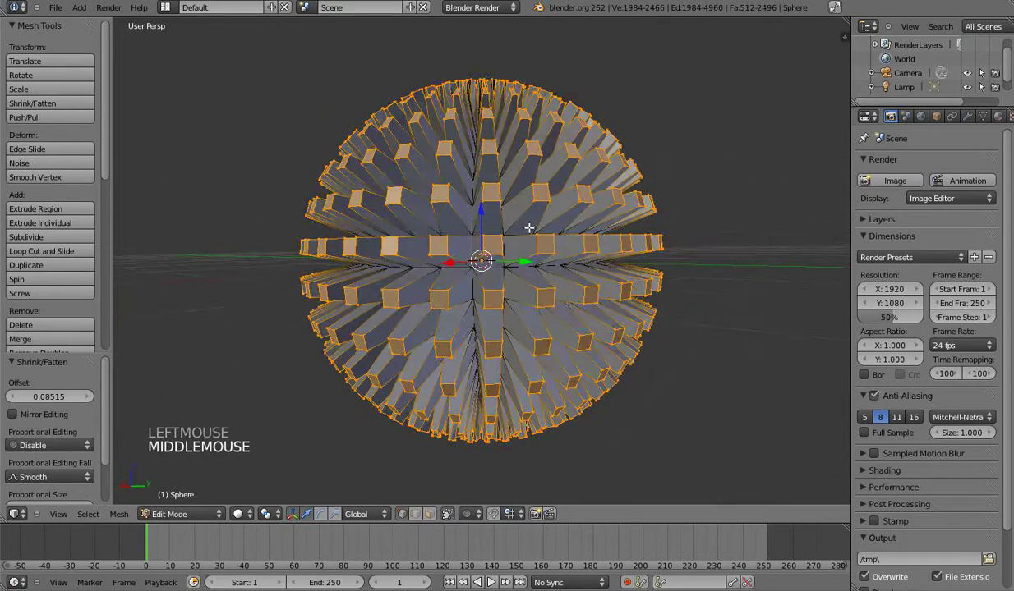
key("ctrl+z")
key("s")
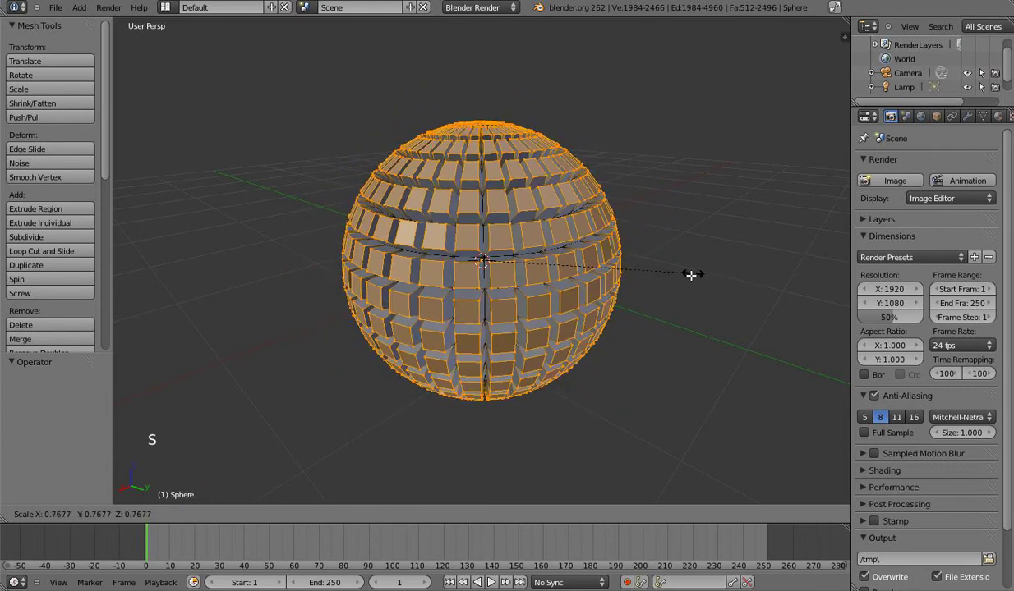
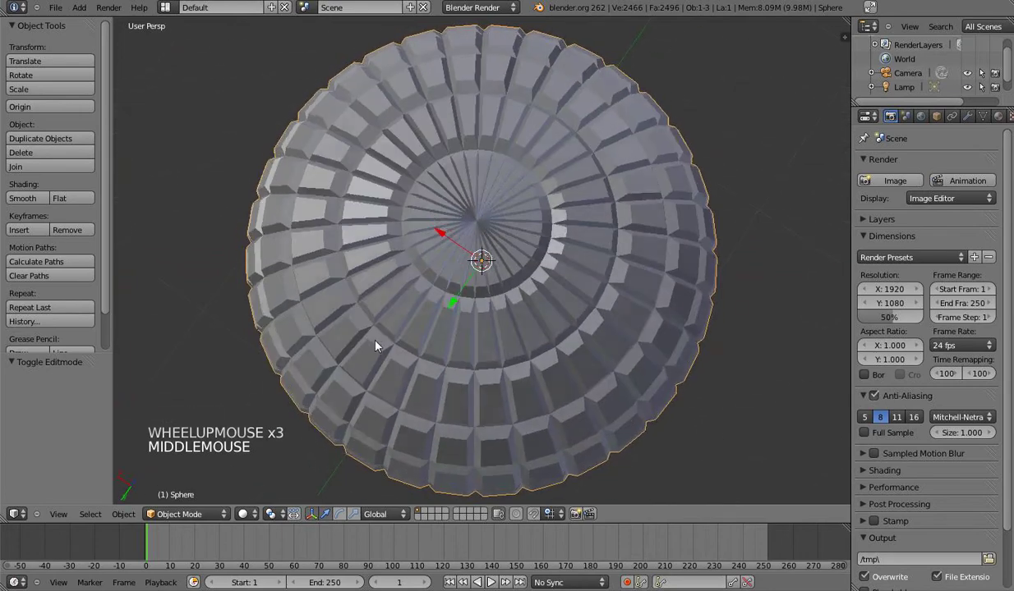
Step: Orbit and zoom to inspect the finished studded sphere in object mode
scroll("down", 3)
middle_click(455, 318)
scroll("down", 3)
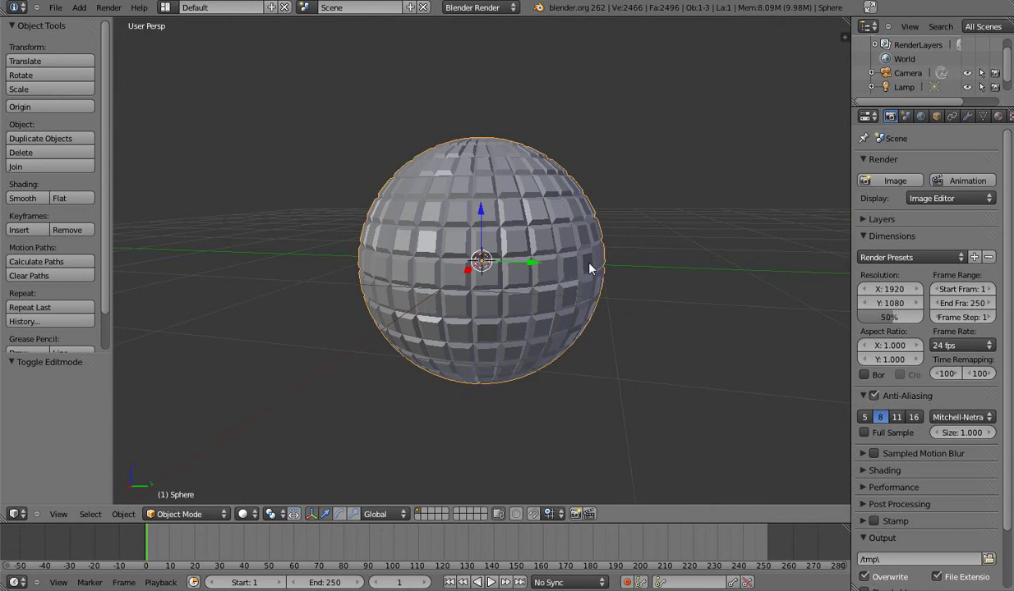
Step: In edit mode, extrude two new vertices outward from a vertex on the sphere
key("Tab")
scroll("up", 3)
scroll("up", 3)
right_click(523, 198)
middle_click(609, 239)
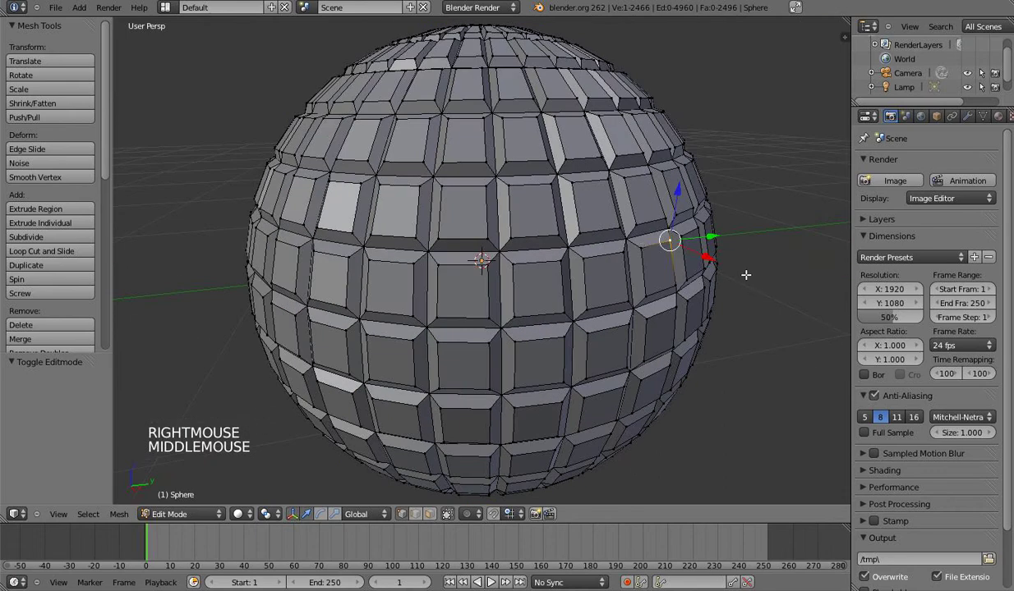
key("e")
left_click(810, 270)
right_click(646, 261)
key("e")
left_click(776, 260)
middle_click(768, 267)
middle_click(682, 288)
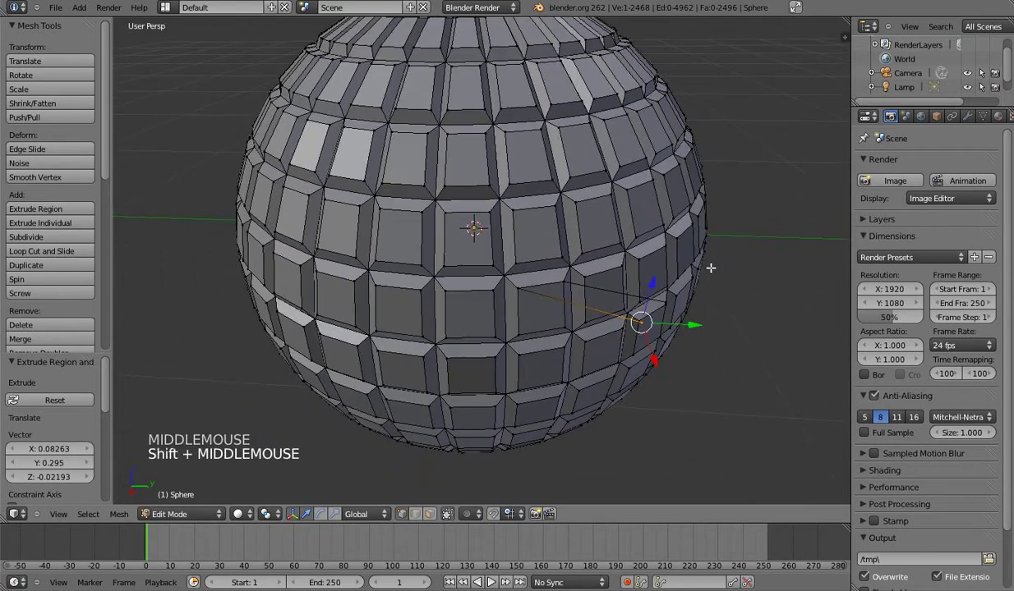
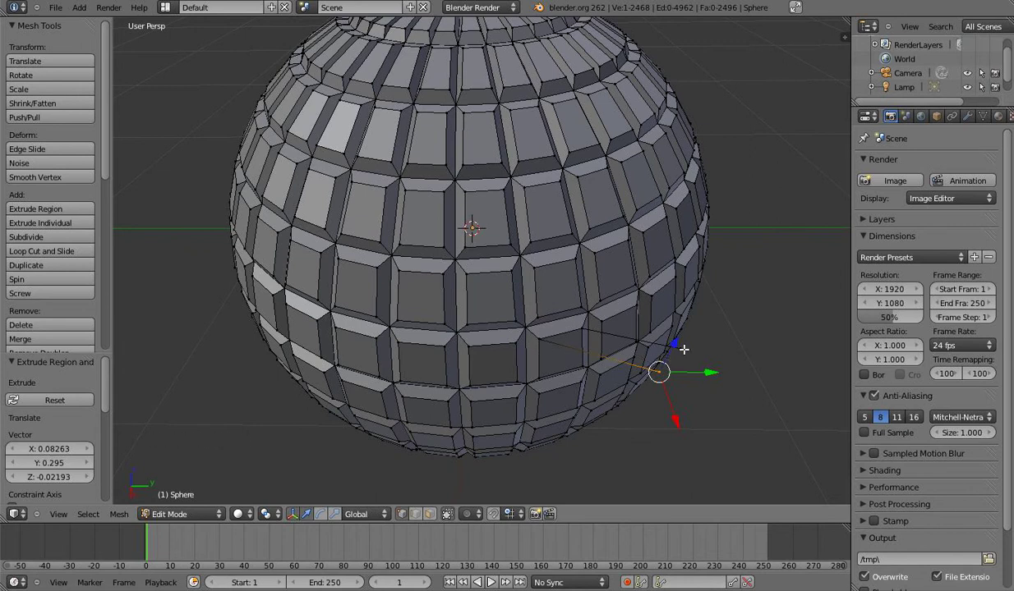
Step: Fill the selected vertices with a face to form the strip and inspect it in object mode
right_click(693, 345)
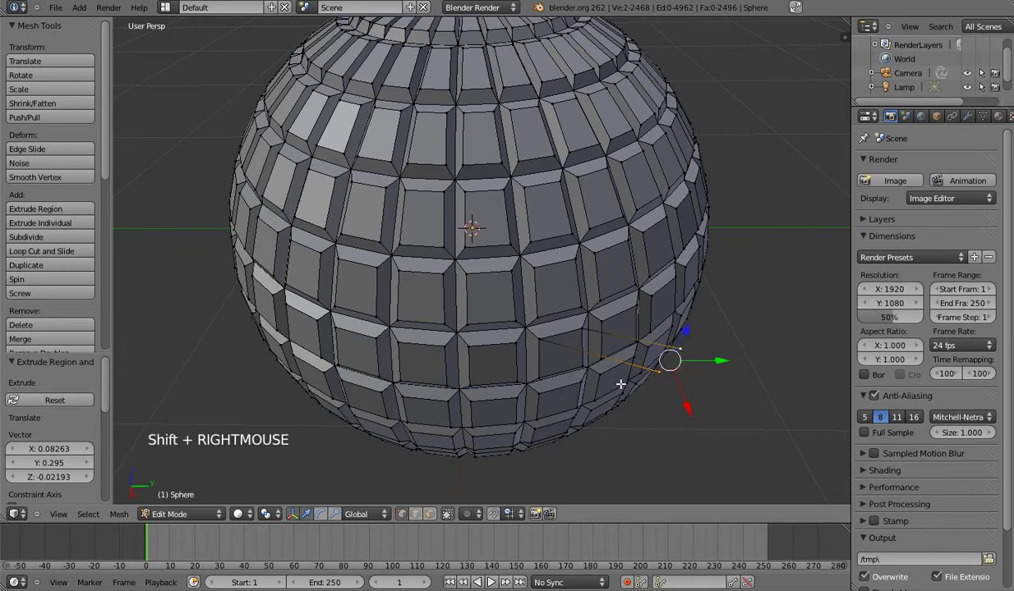
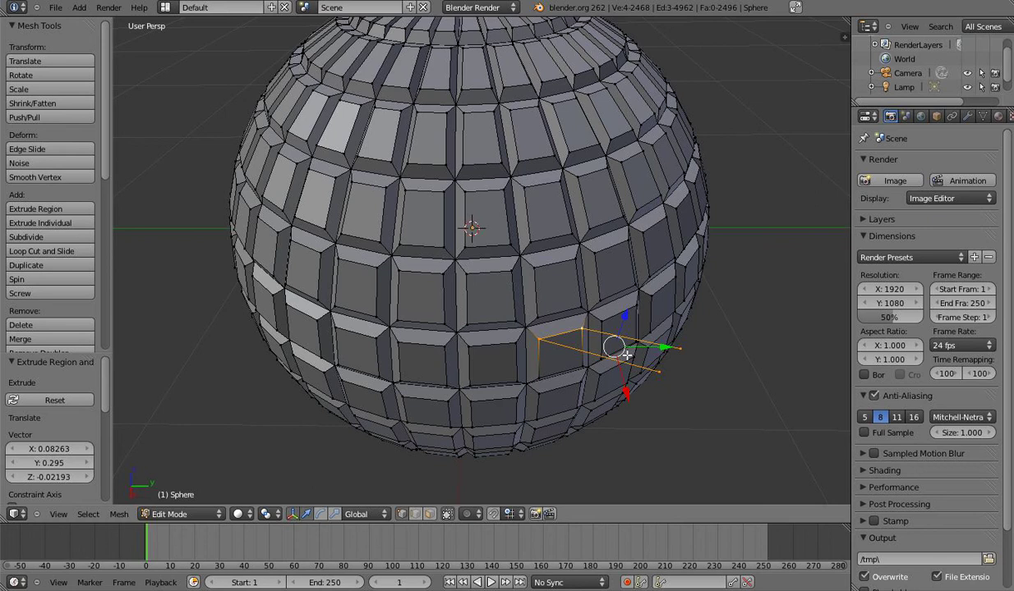
key("f")
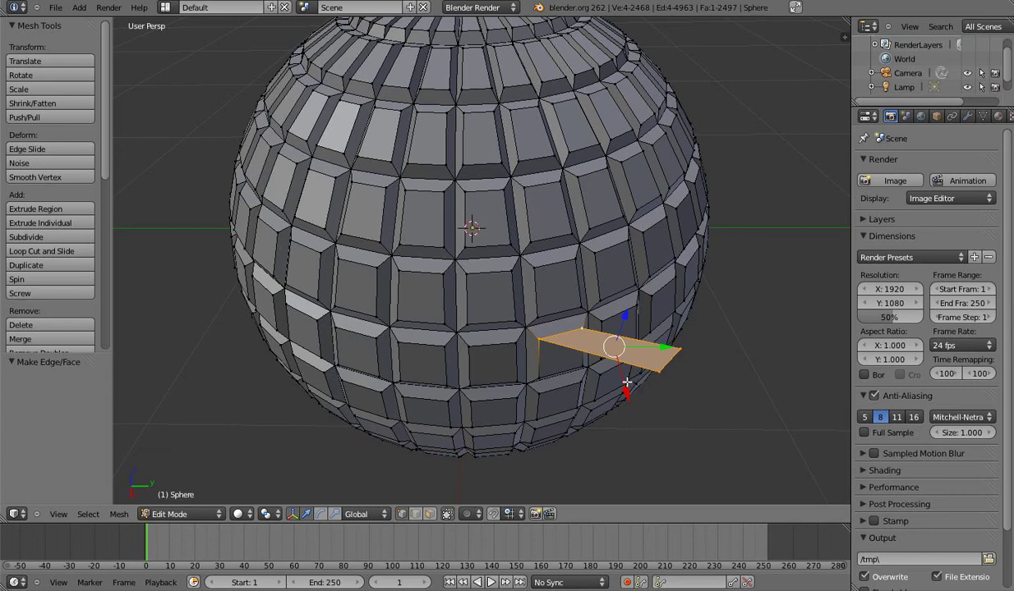
scroll("up", 3)
key("Tab")
middle_click(644, 398)
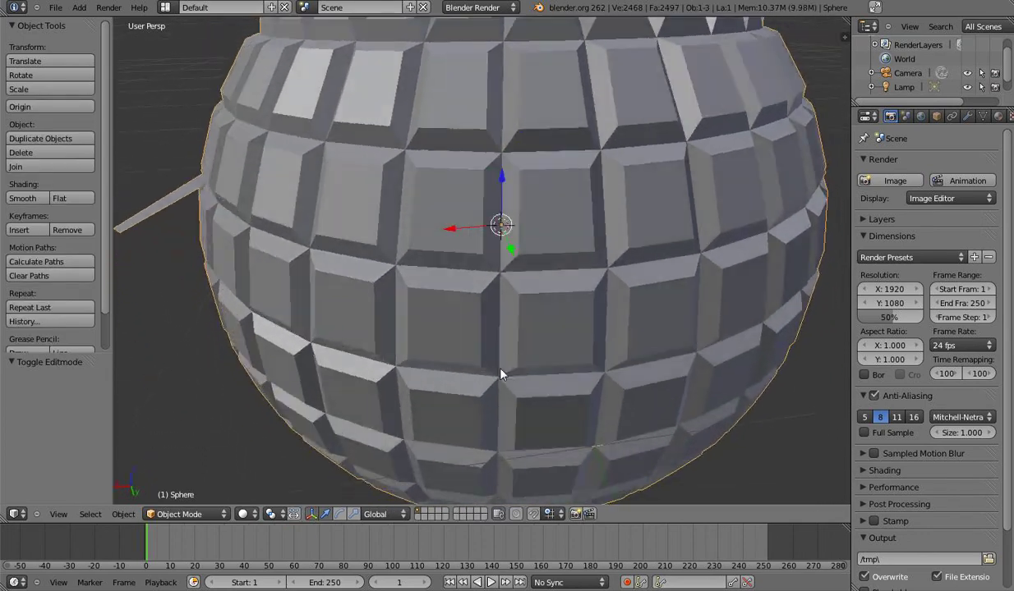
scroll("down", 3)
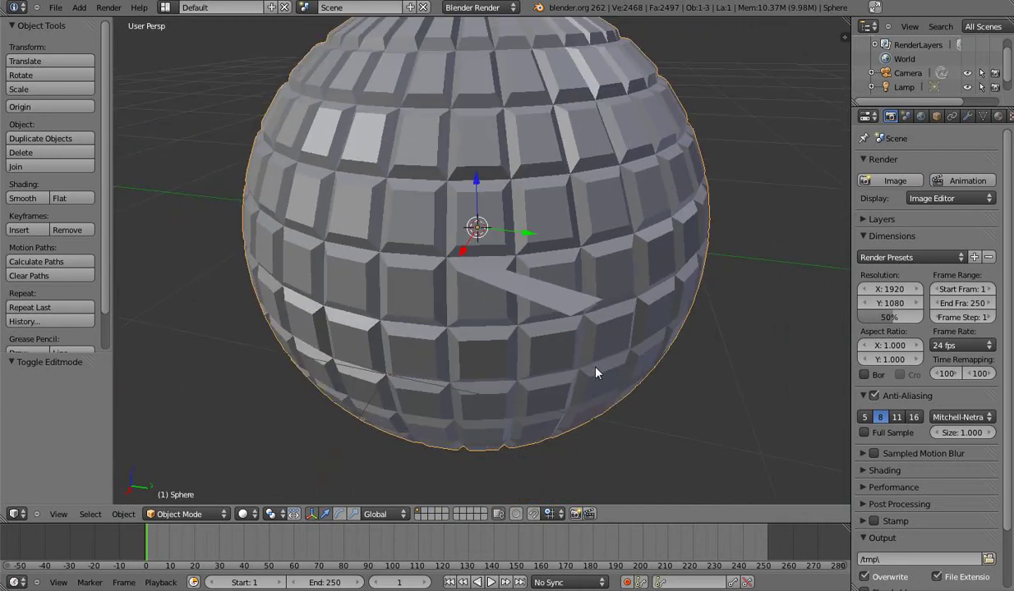